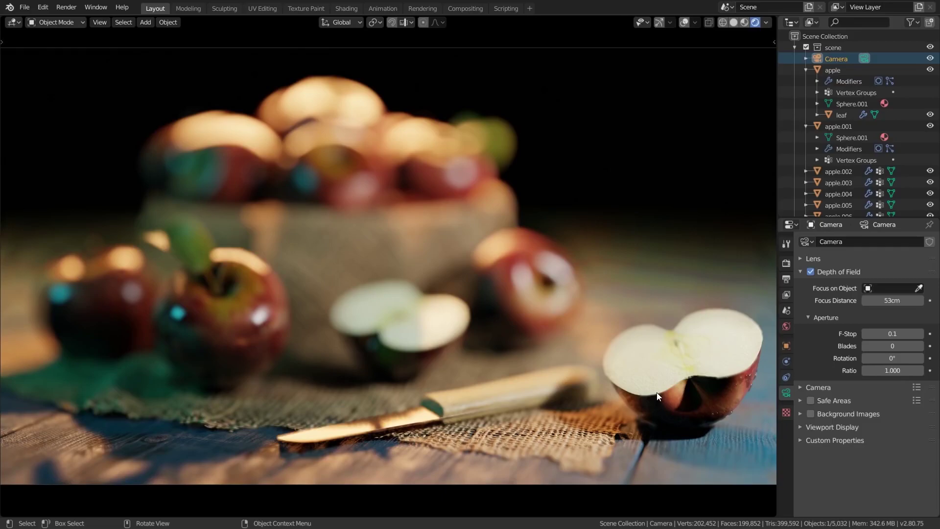
Show the Render Properties so the viewport preview sharpens, keeping camera DoF at 53cm focus, f/2.8
key("1")
key("Return")
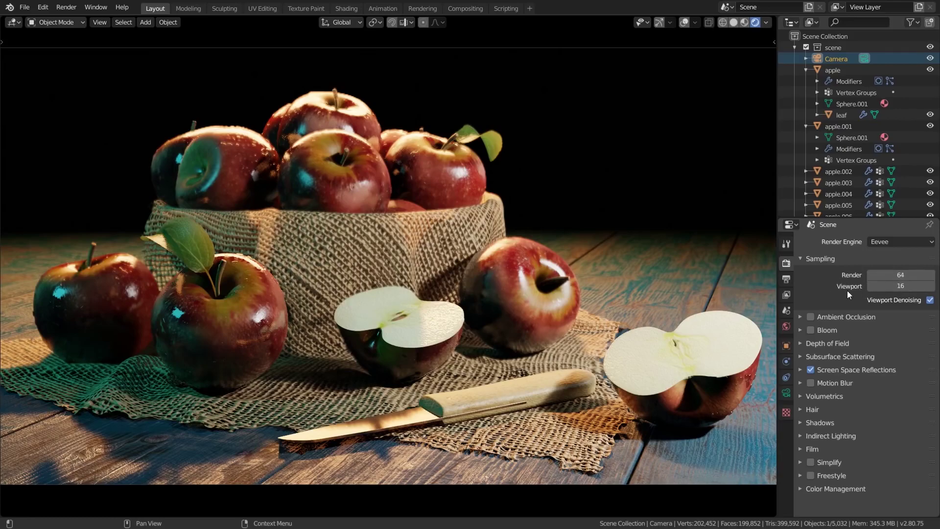
Reveal Eevee Sampling with 64 render and 16 viewport samples, viewport denoising on
middle_click(256, 247)
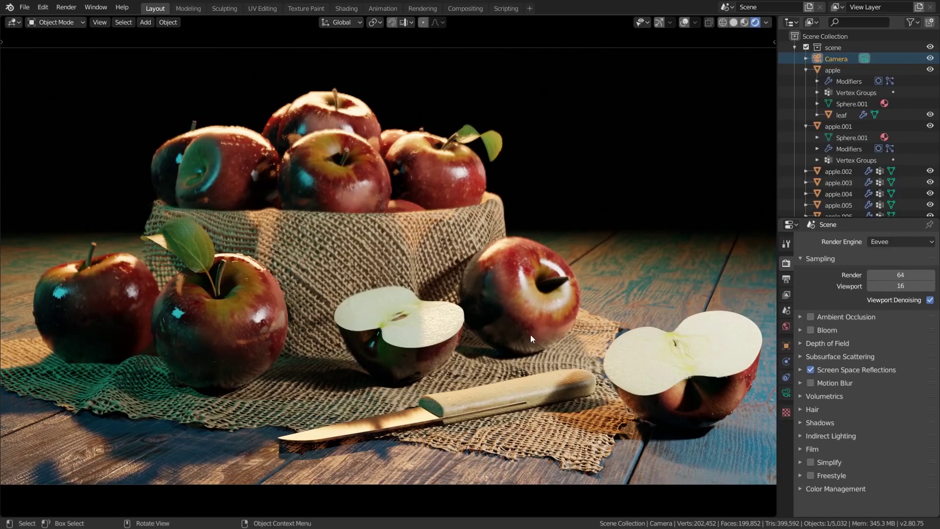
Zoom and pan the viewport in close on the knife handle and burlap
scroll("up", 3)
scroll("down", 3)
middle_click(638, 400)
scroll("up", 3)
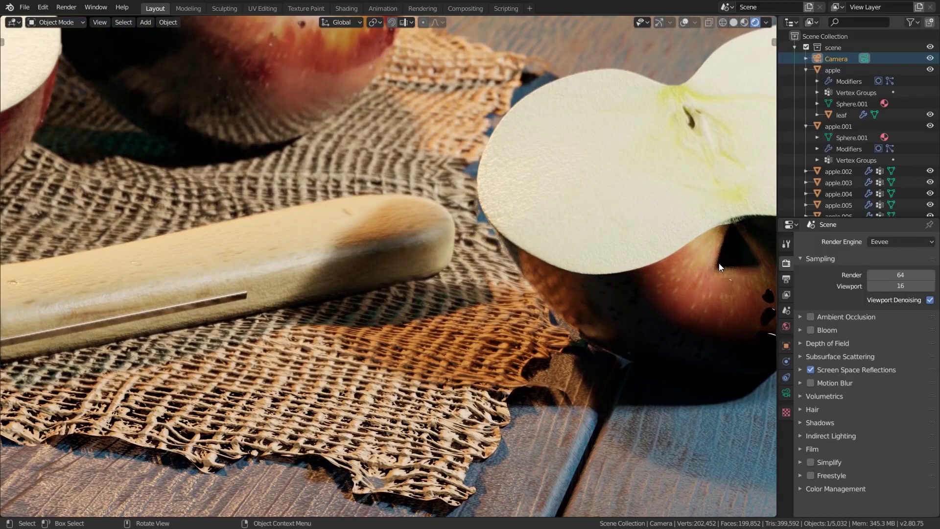
scroll("up", 3)
scroll("down", 3)
scroll("up", 3)
scroll("down", 3)
scroll("up", 3)
scroll("down", 3)
scroll("up", 3)
scroll("down", 3)
scroll("up", 3)
scroll("down", 3)
scroll("up", 3)
scroll("down", 3)
Try viewport sample counts of 64 and 16, then move down to Ambient Occlusion
type("[4], [6")
key("Return")
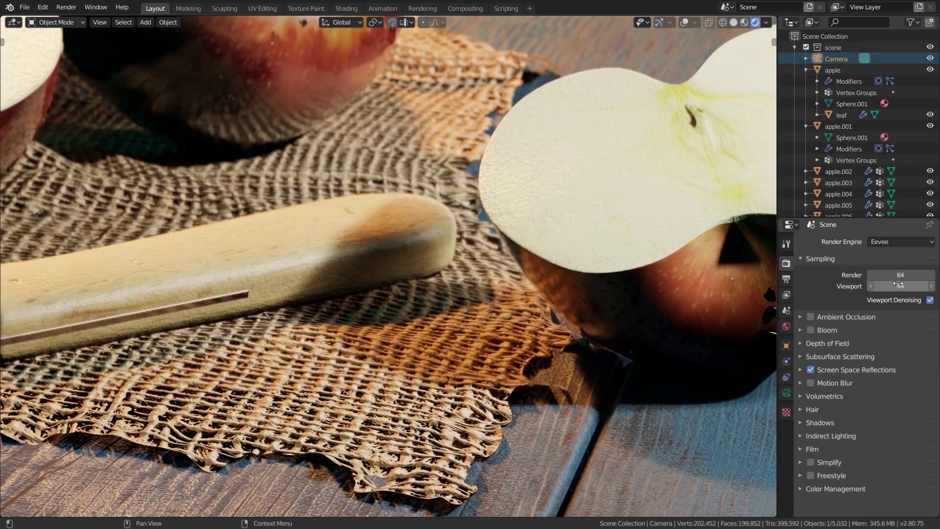
type("[6], [1")
key("Return")
scroll("down", 3)
Recenter the still life and enable AO, bloom, and Filmic with Very High Contrast look
middle_click(252, 213)
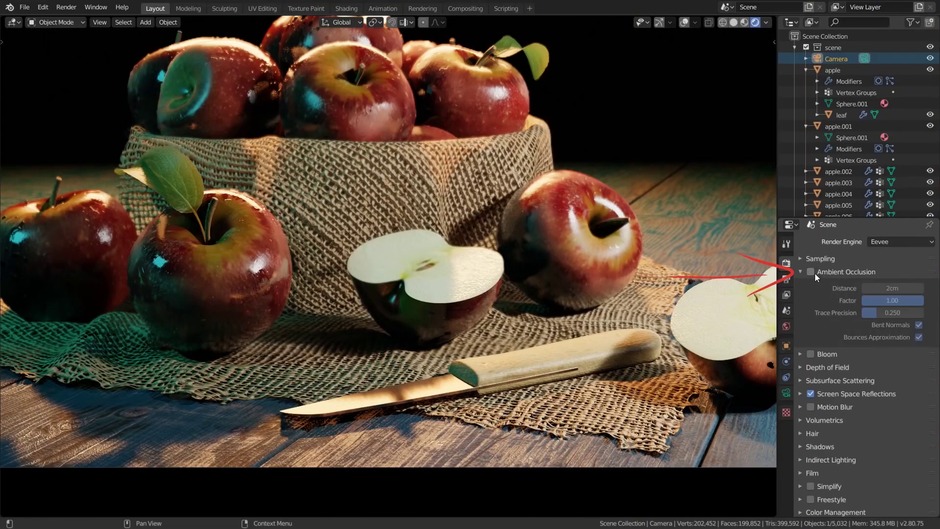
double_click(818, 276)
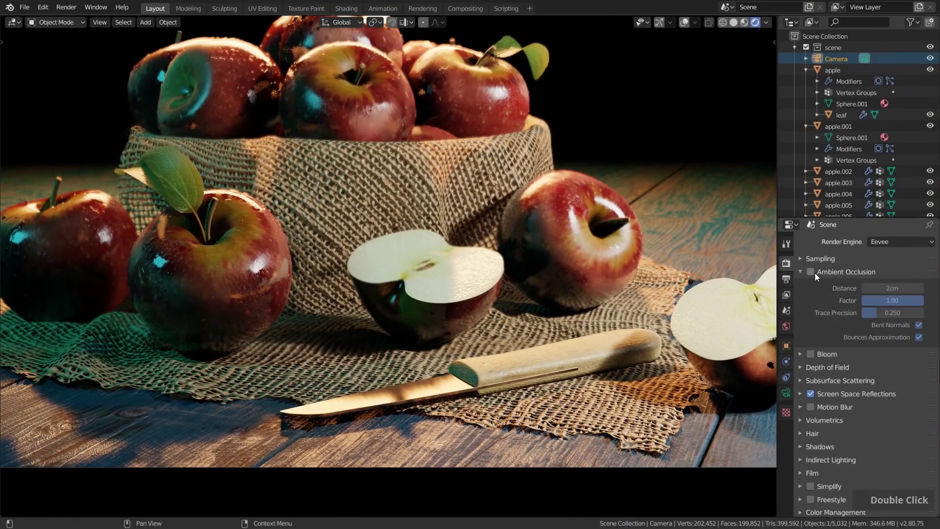
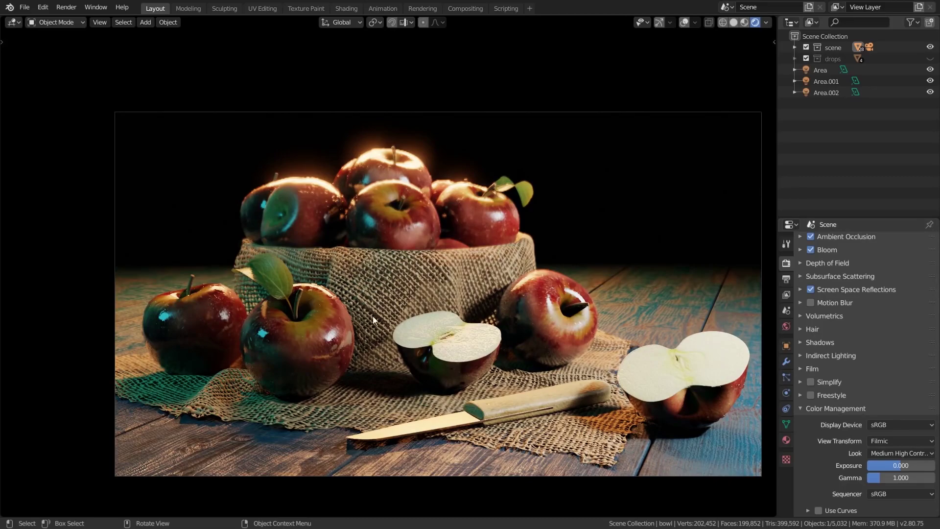
Orbit the scene to check the Medium High Contrast Filmic look from an angle
middle_click(278, 225)
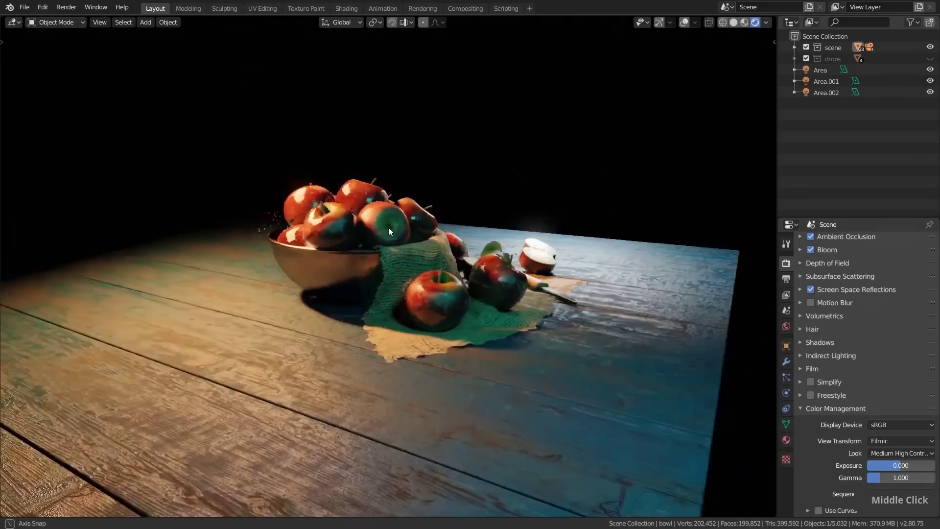